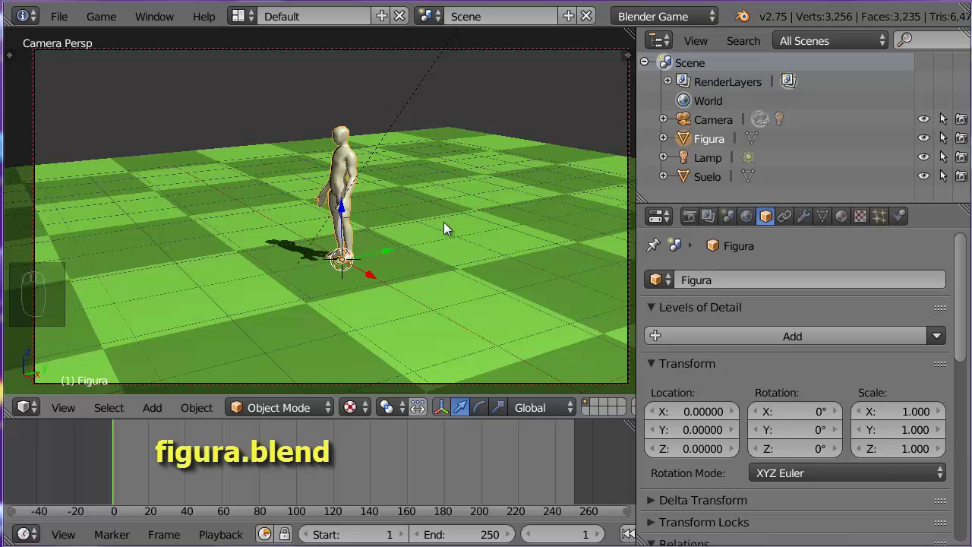
Inspect the Figura pawn in the 3D viewport.
left_click_drag(447, 228, 490, 321)
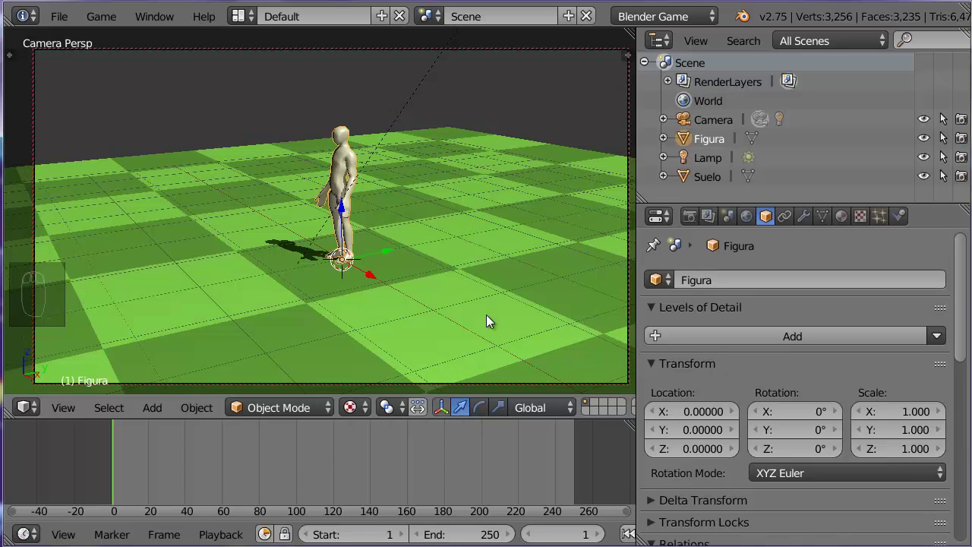
Show Figura's transform data and set its Physics Type to No Collision.
key("n")
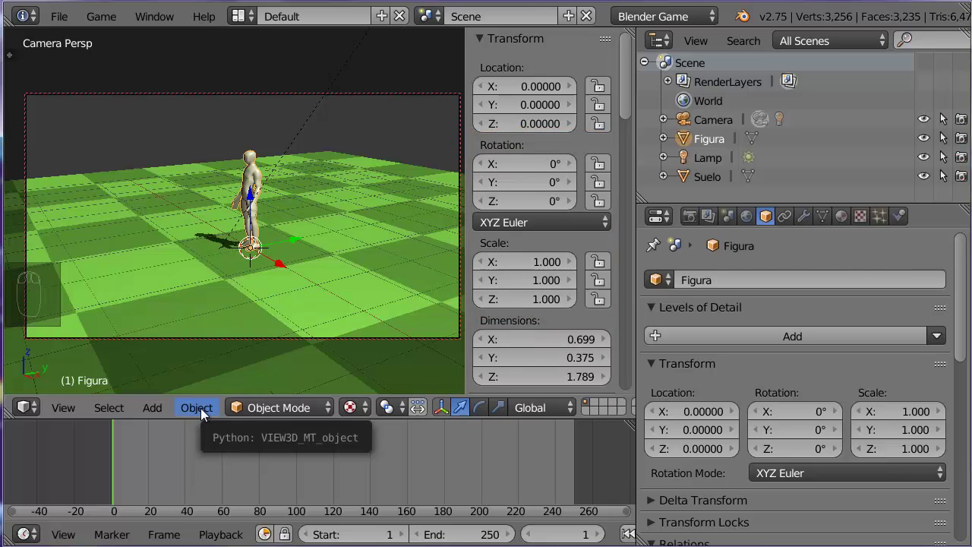
left_click_drag(204, 414, 461, 283)
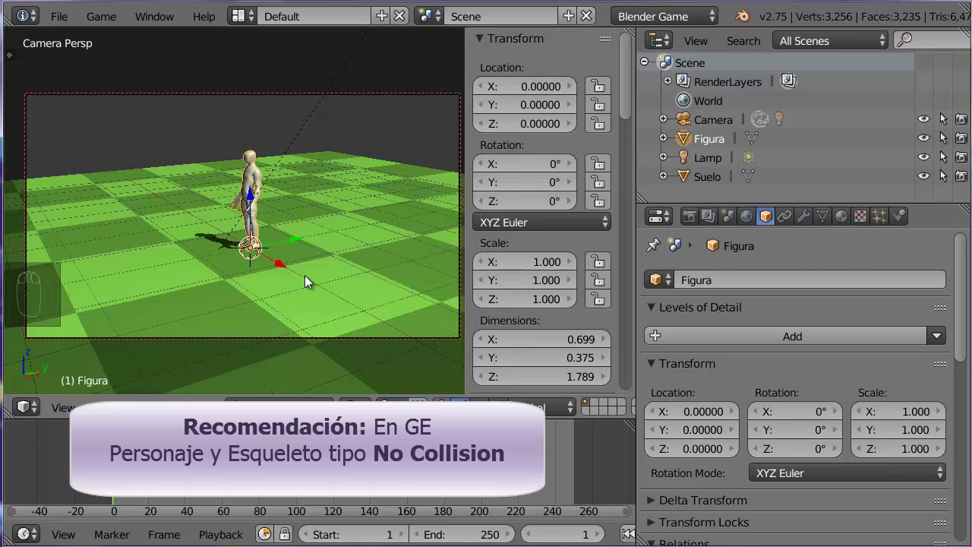
left_click_drag(907, 219, 677, 22)
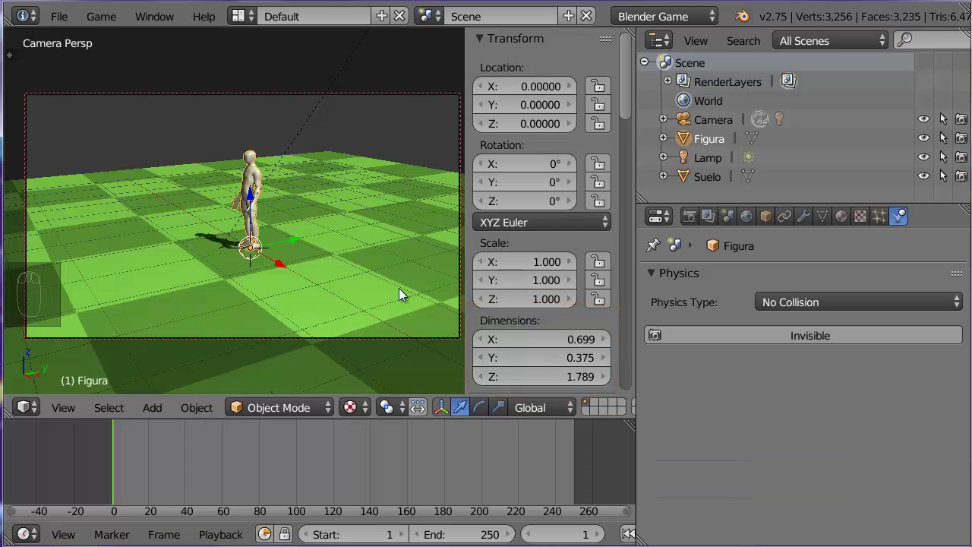
Hide the transform sidebar in the 3D view.
key("n")
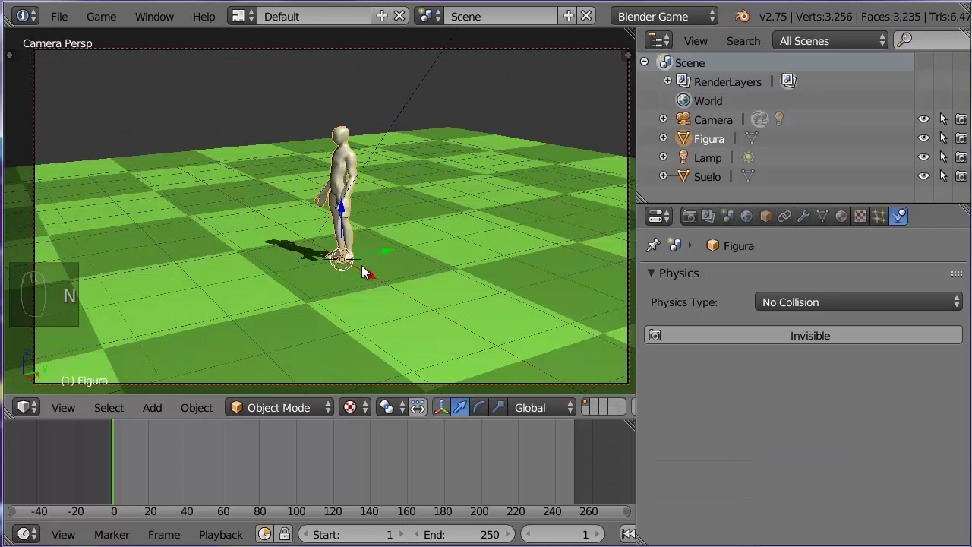
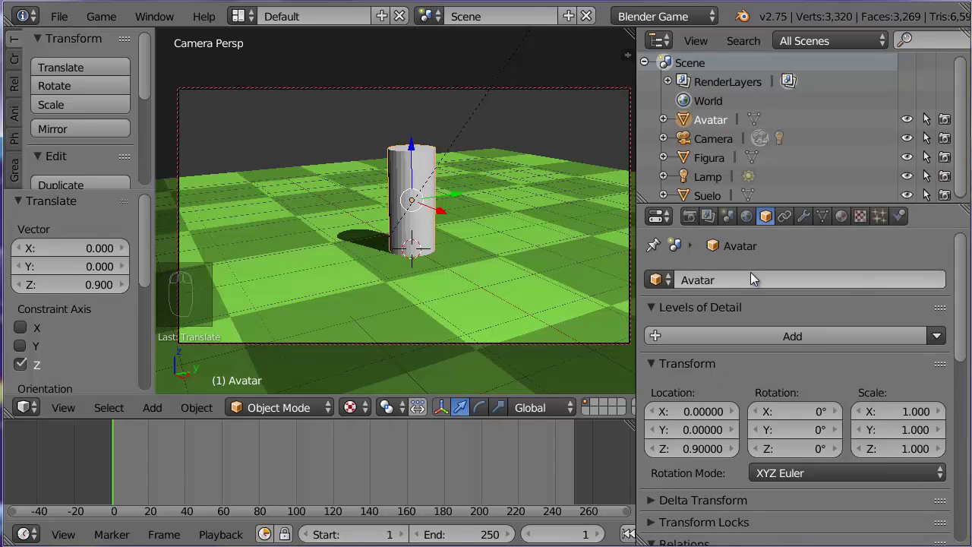
Make Avatar a Dynamic Actor with Collision Bounds enabled as a Cylinder.
left_click_drag(852, 225, 541, 219)
left_click_drag(963, 488, 514, 273)
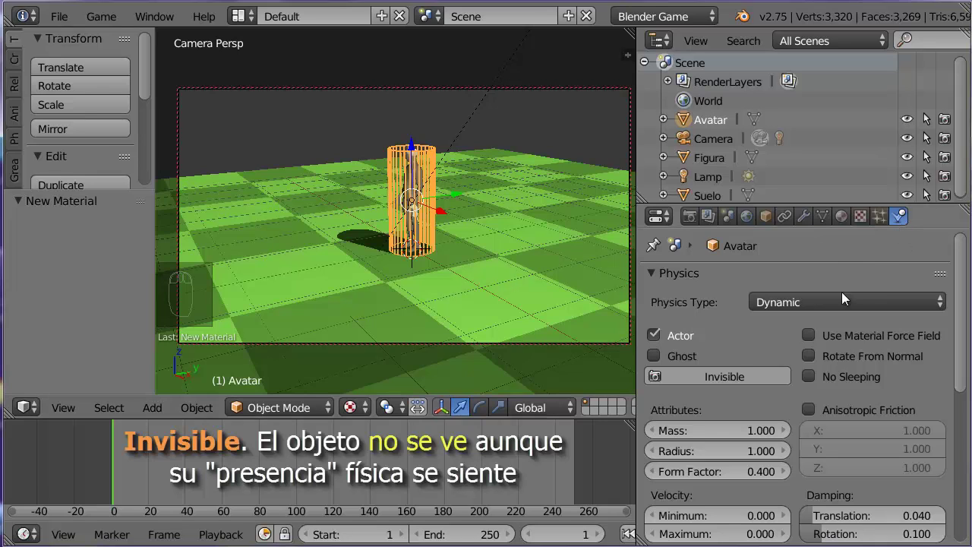
left_click_drag(723, 382, 951, 124)
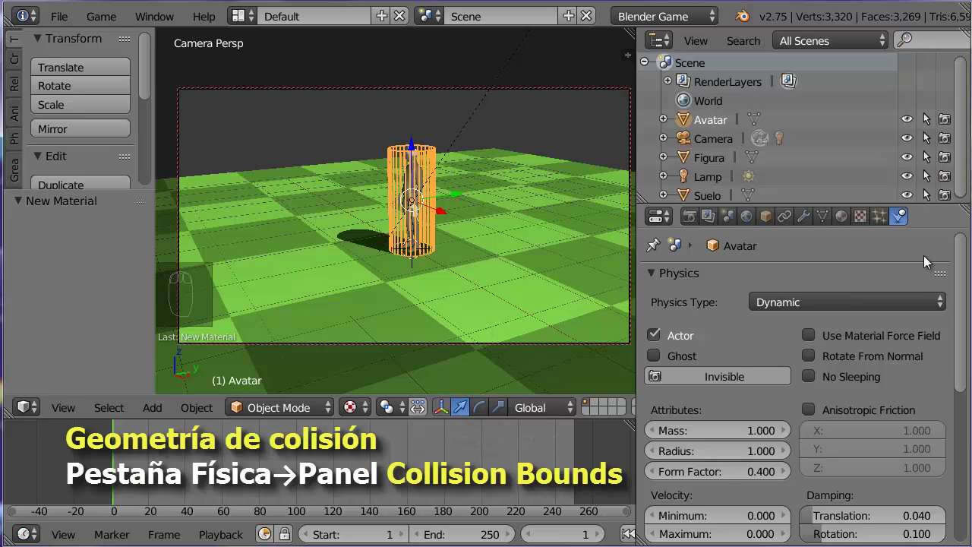
left_click_drag(965, 323, 848, 392)
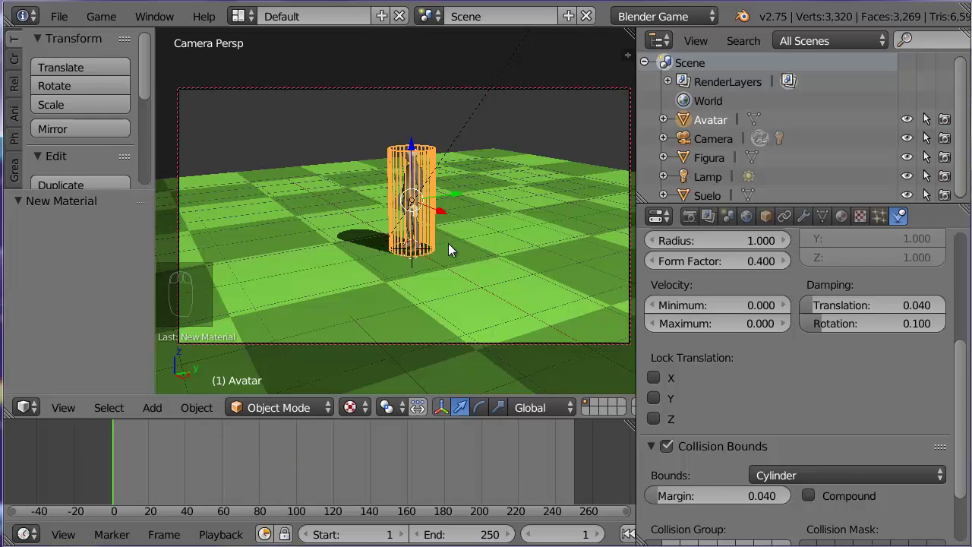
Hide the tool shelf and pick among the overlapping objects under the pawn.
key("t")
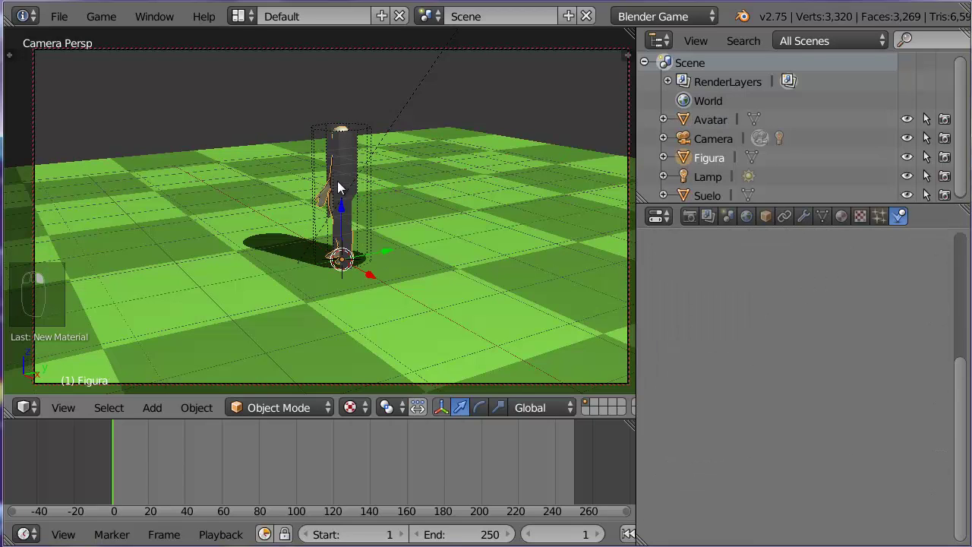
left_click_drag(341, 187, 350, 168)
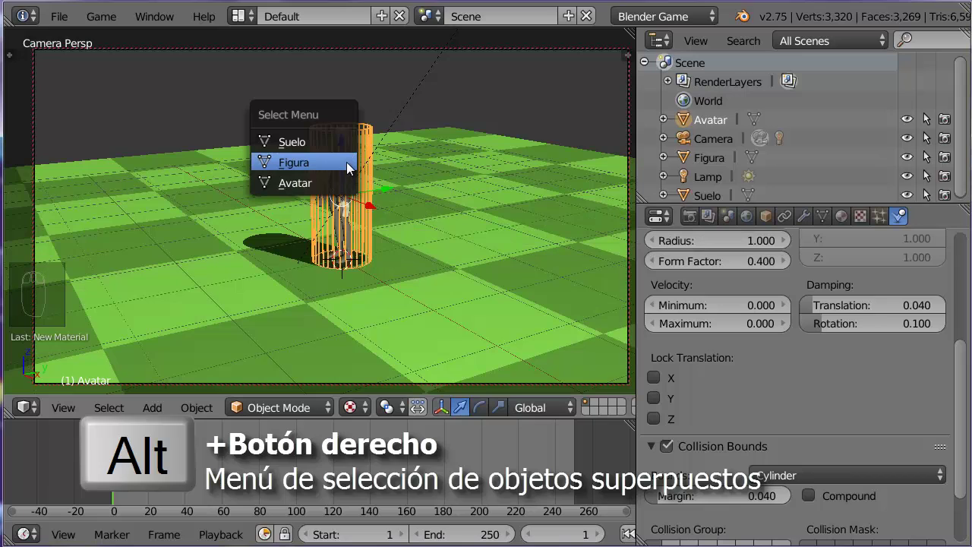
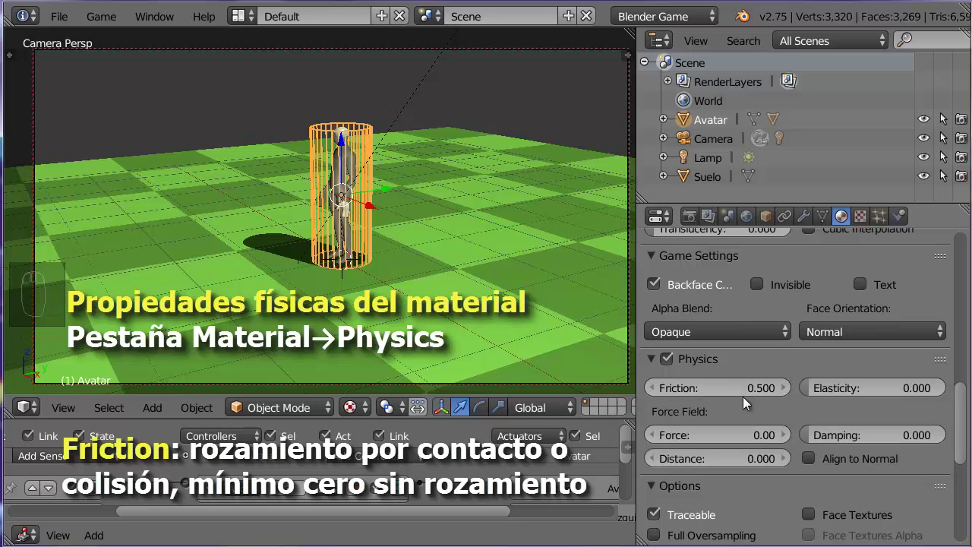
Raise Avatar's material friction to 2.000 and pan the right side view over the scene.
left_click_drag(727, 388, 727, 387)
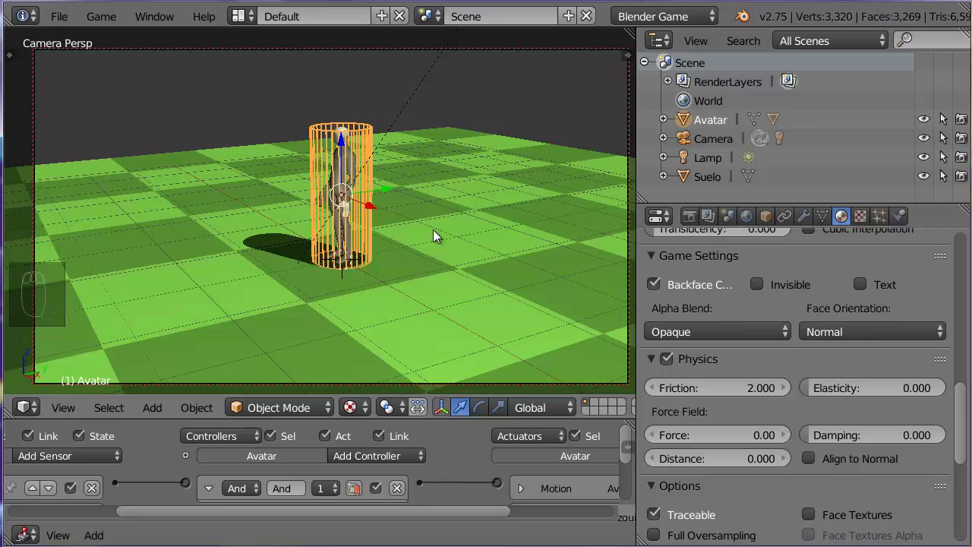
key("KP_3")
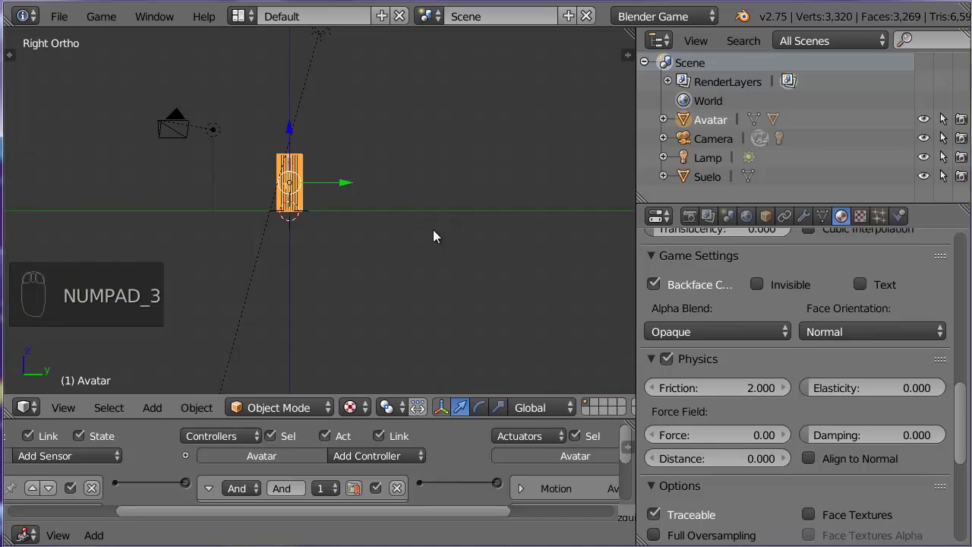
left_click_drag(441, 225, 363, 184)
left_click_drag(363, 184, 466, 196)
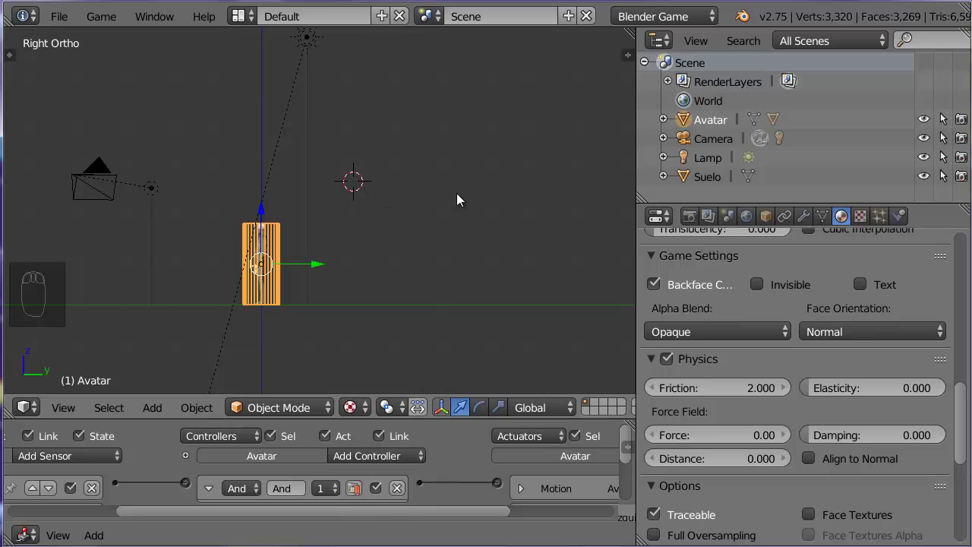
Add a new camera, Camera.001, to the scene.
key("n")
left_click_drag(629, 79, 320, 331)
key("n")
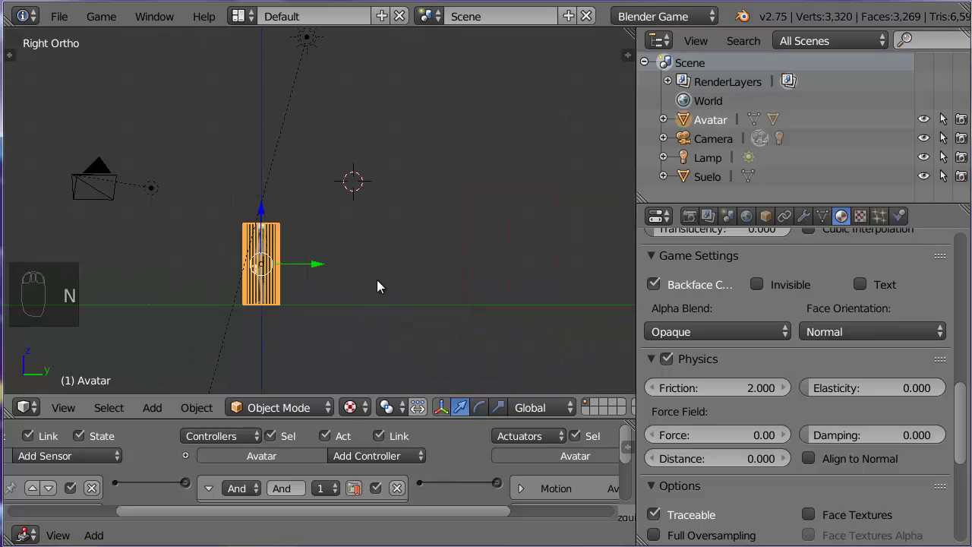
Make the new camera the active scene camera.
key("shift+a")
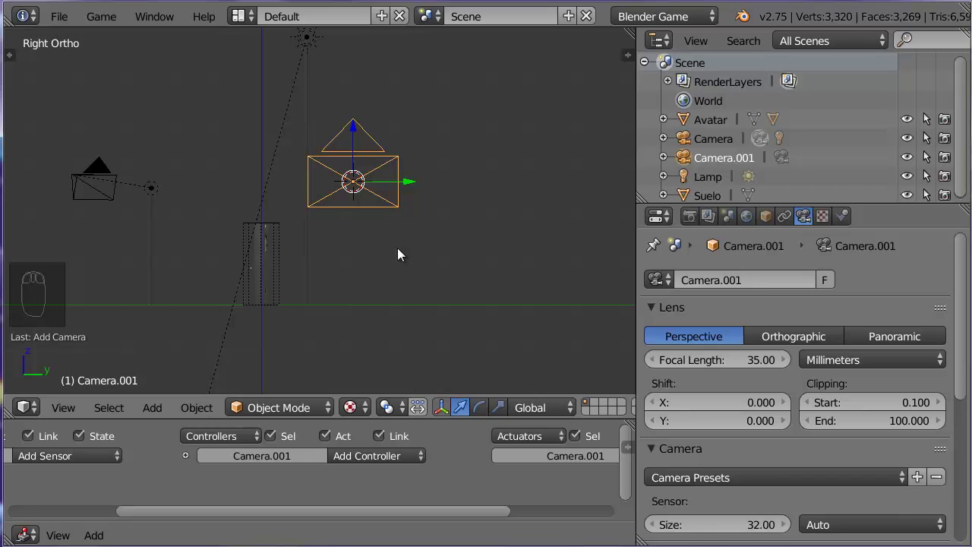
key("r")
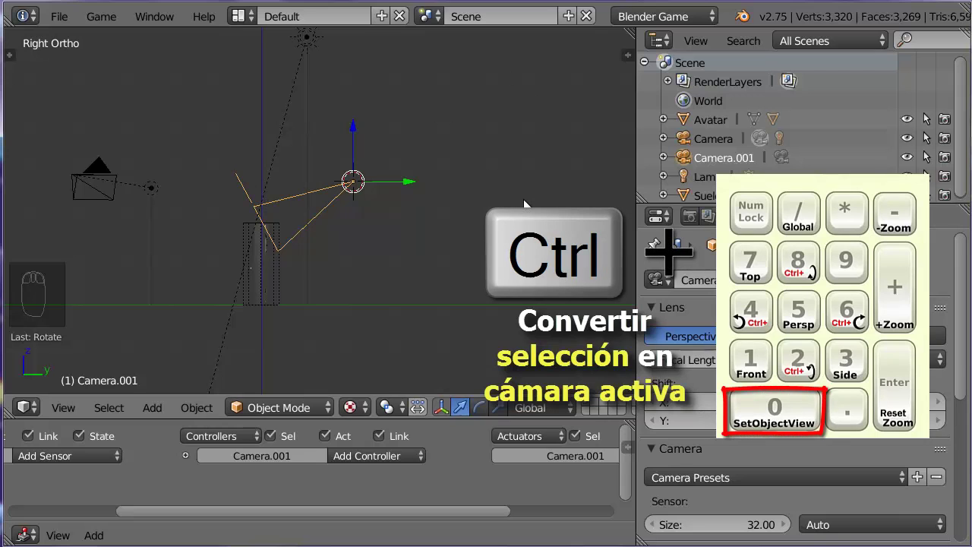
Look through Camera.001 at the floor, then go back to the right side view.
key("ctrl+KP_0")
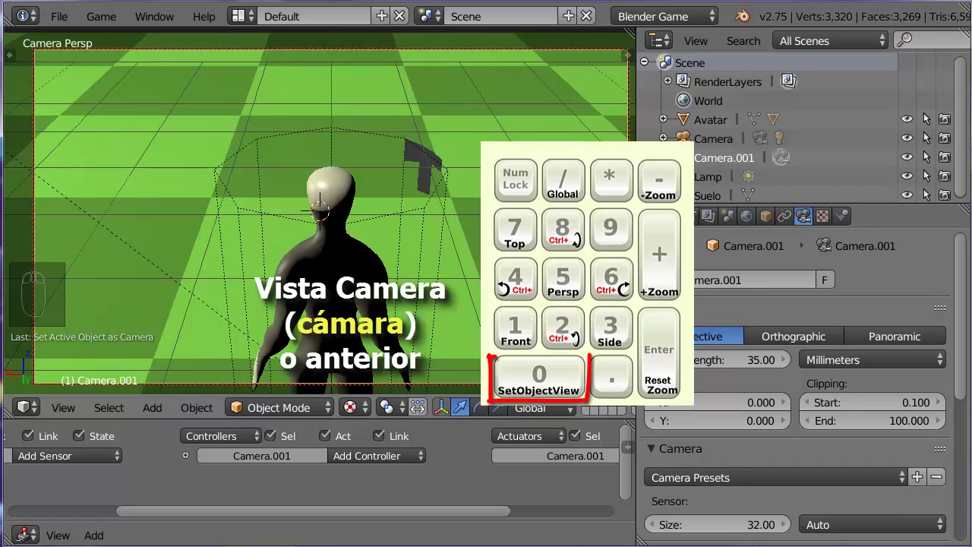
key("KP_0")
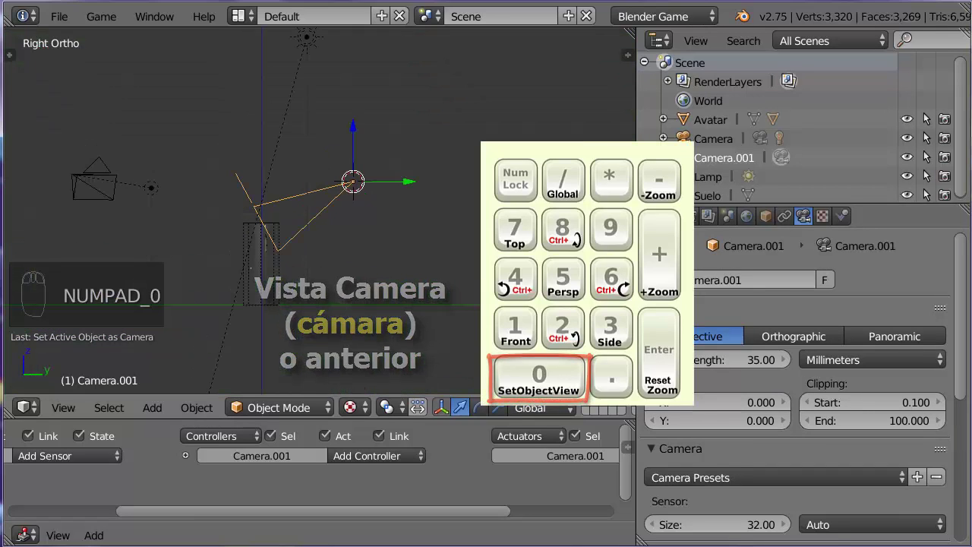
Position the new camera beside the Avatar in the side view.
left_click_drag(556, 377, 418, 174)
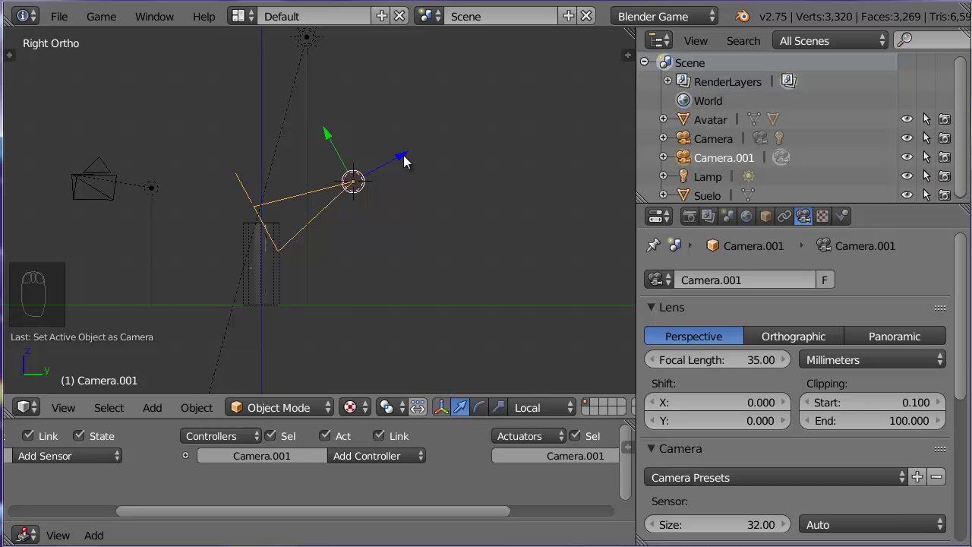
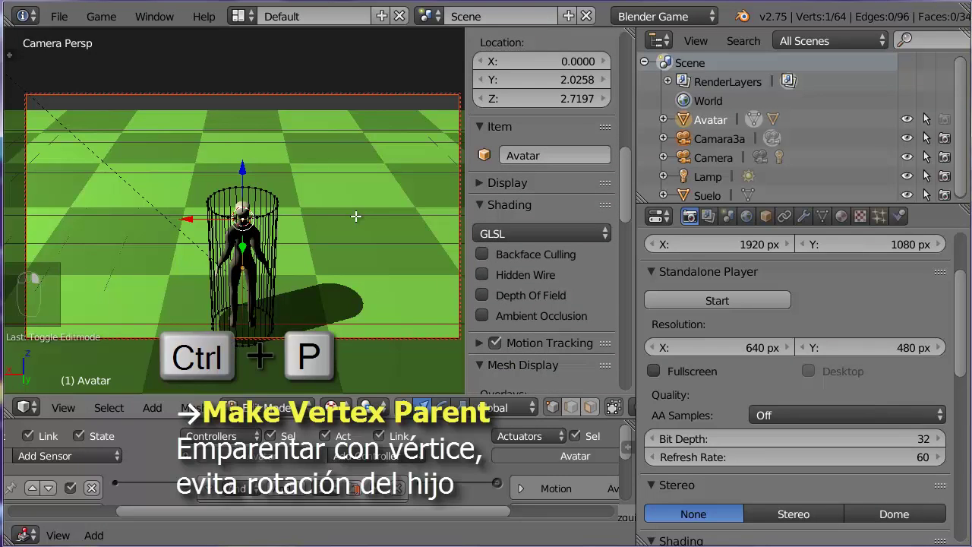
Vertex-parent Camara3a to the Avatar vertex and return to Object Mode.
key("ctrl+p")
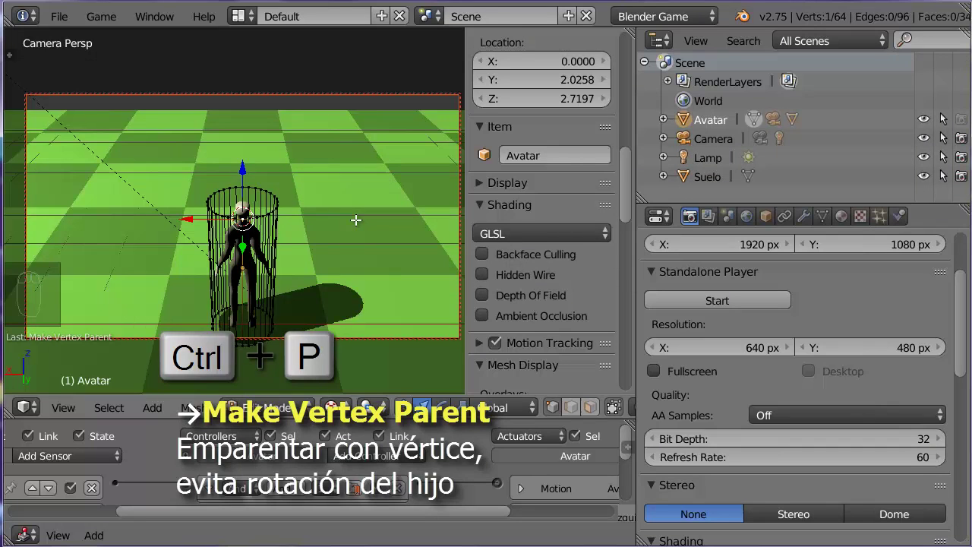
key("Tab")
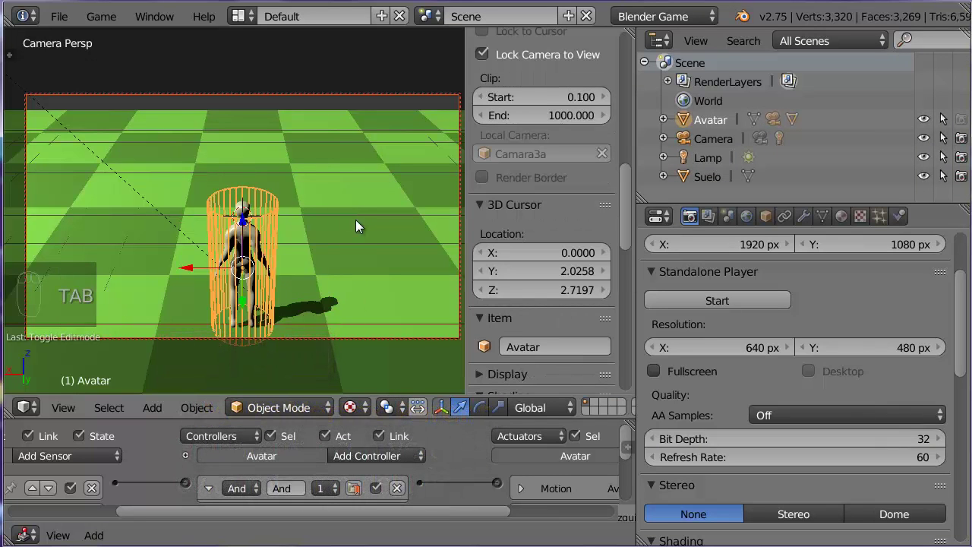
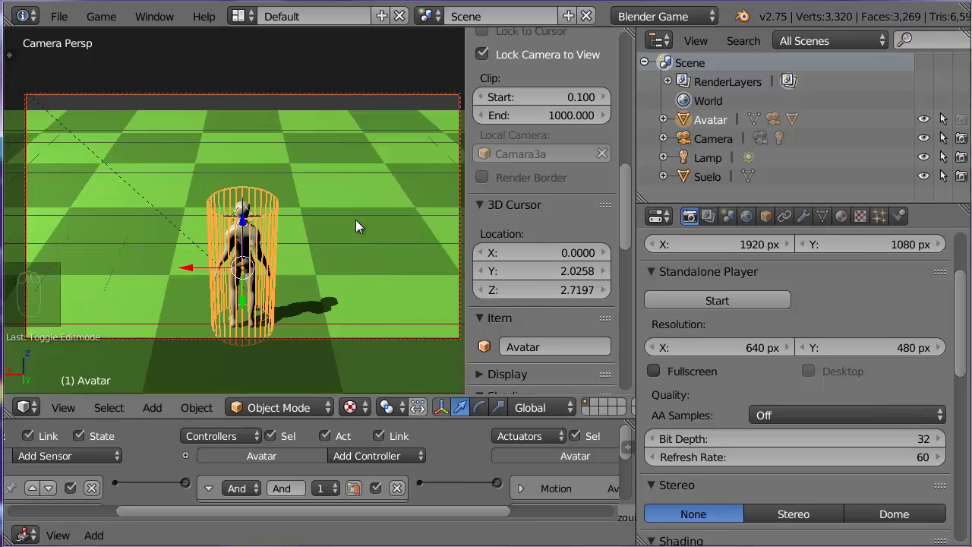
left_click_drag(386, 345, 391, 253)
key("alt+p")
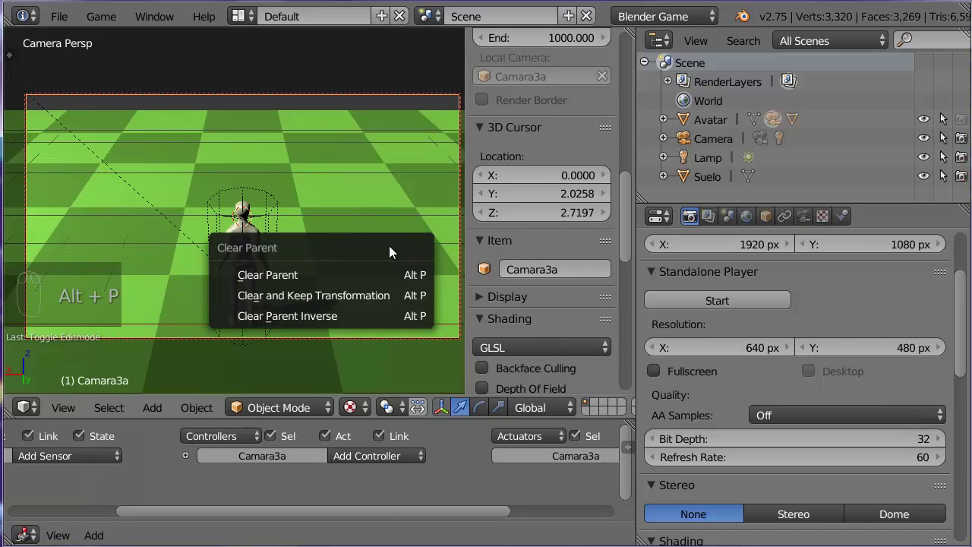